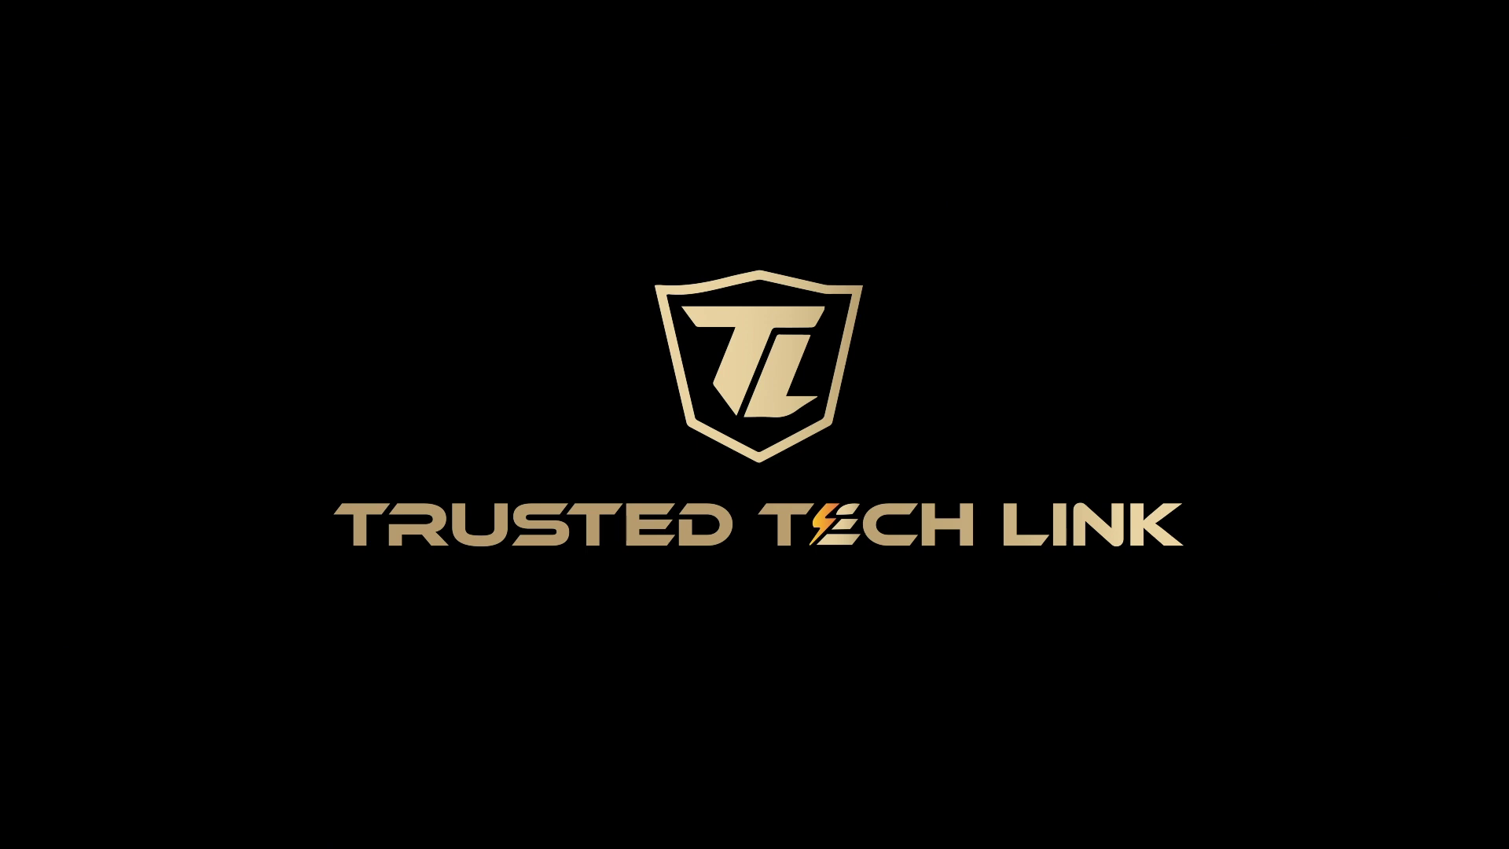
Launch the browser from the desktop and reach the marius-sucan/KeyPress-OSD repository on GitHub
double_click(958, 372)
key(Caps_Lock)
key(Tab)
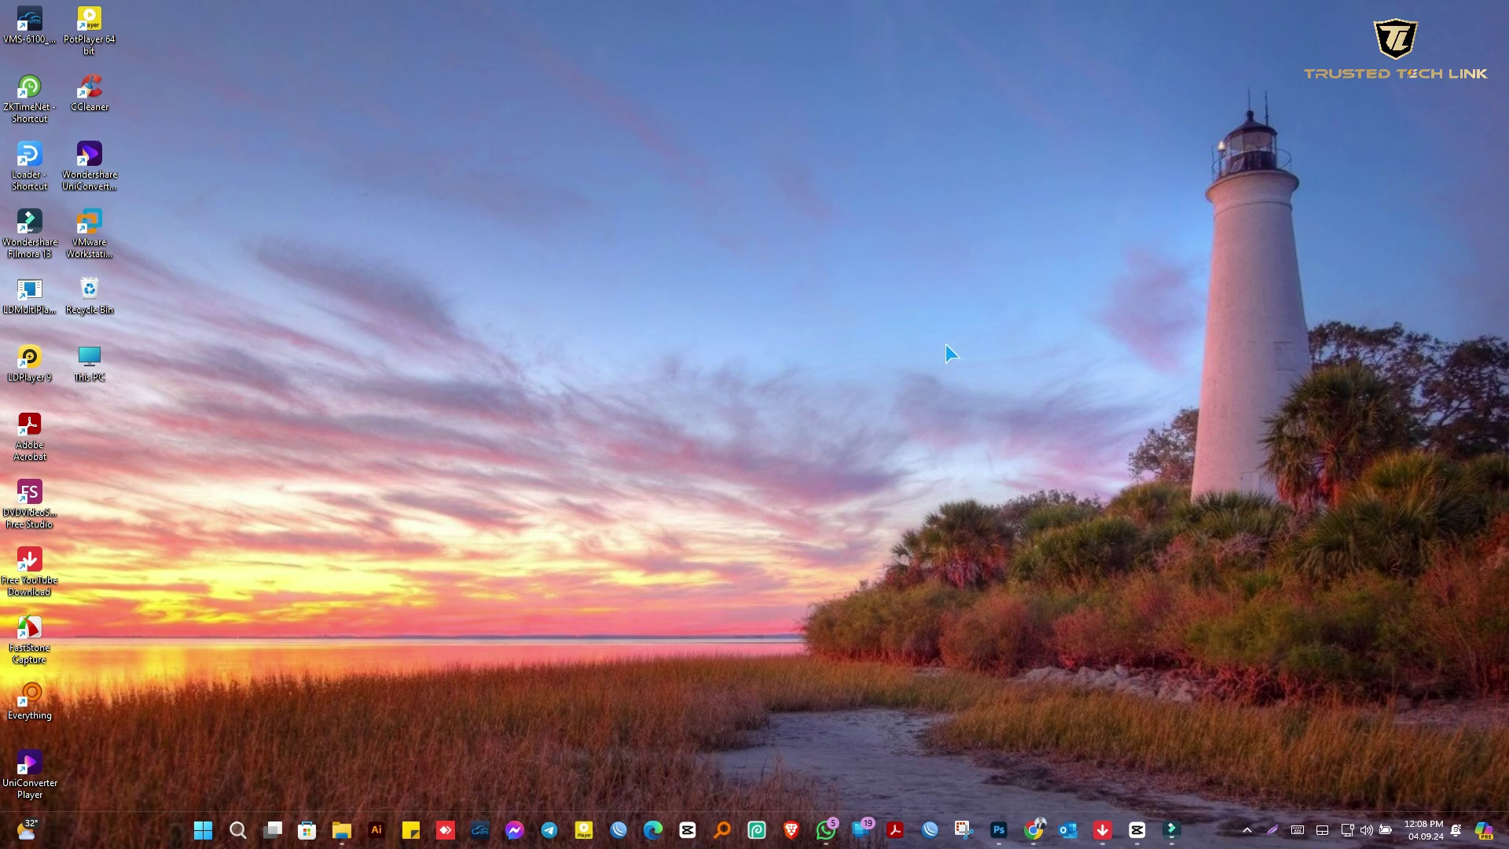
text(r)
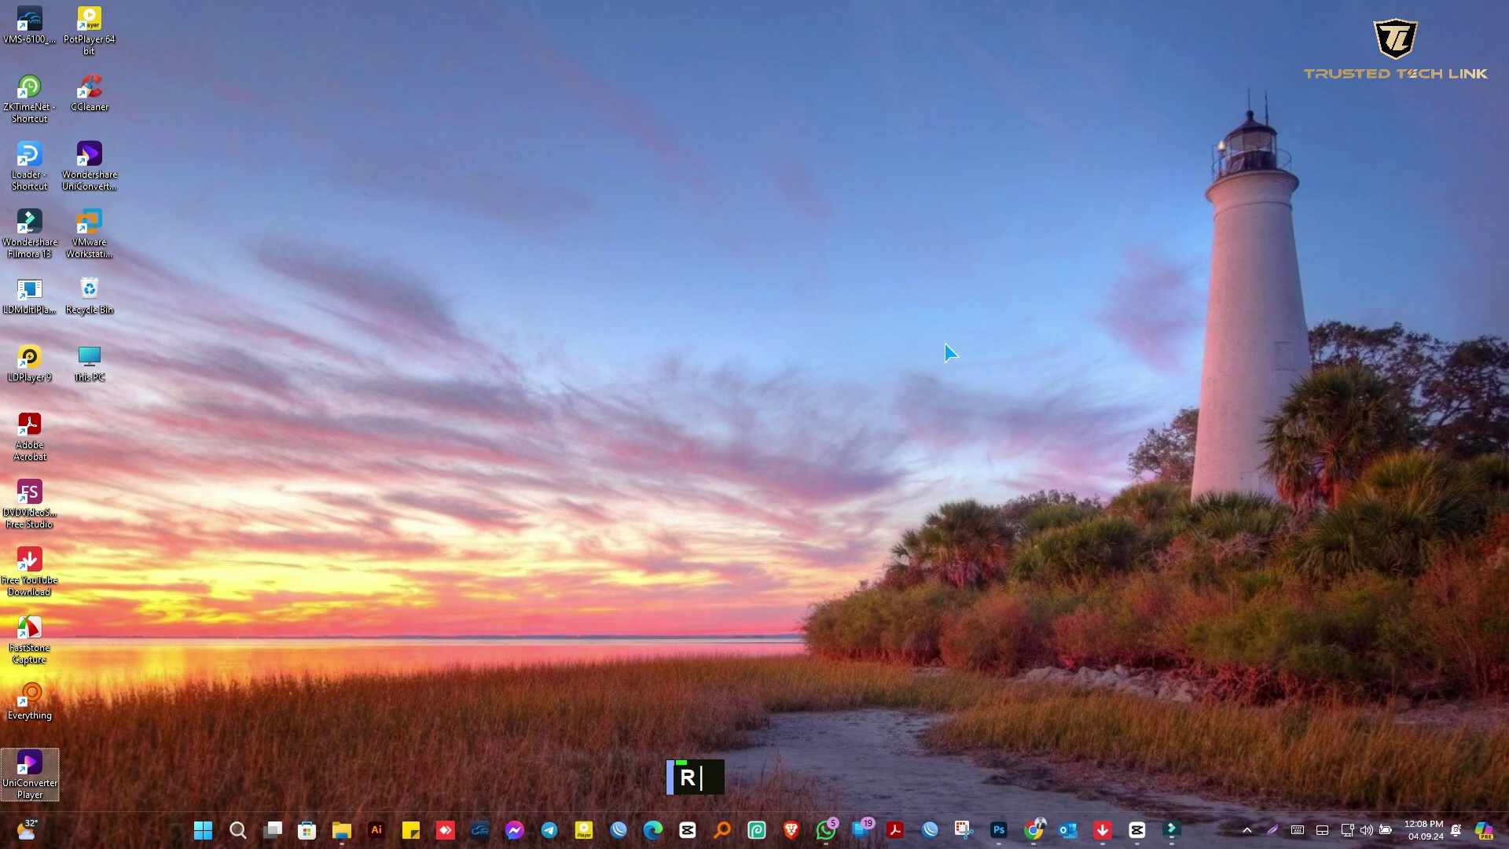
double_click(824, 375)
Move around the repository page with Home, End, Page and F10 keys to view the project description
key(Home)
key(End)
key(Page_Up)
key(Page_Down)
key(F10)
key(F10)
key(F10)
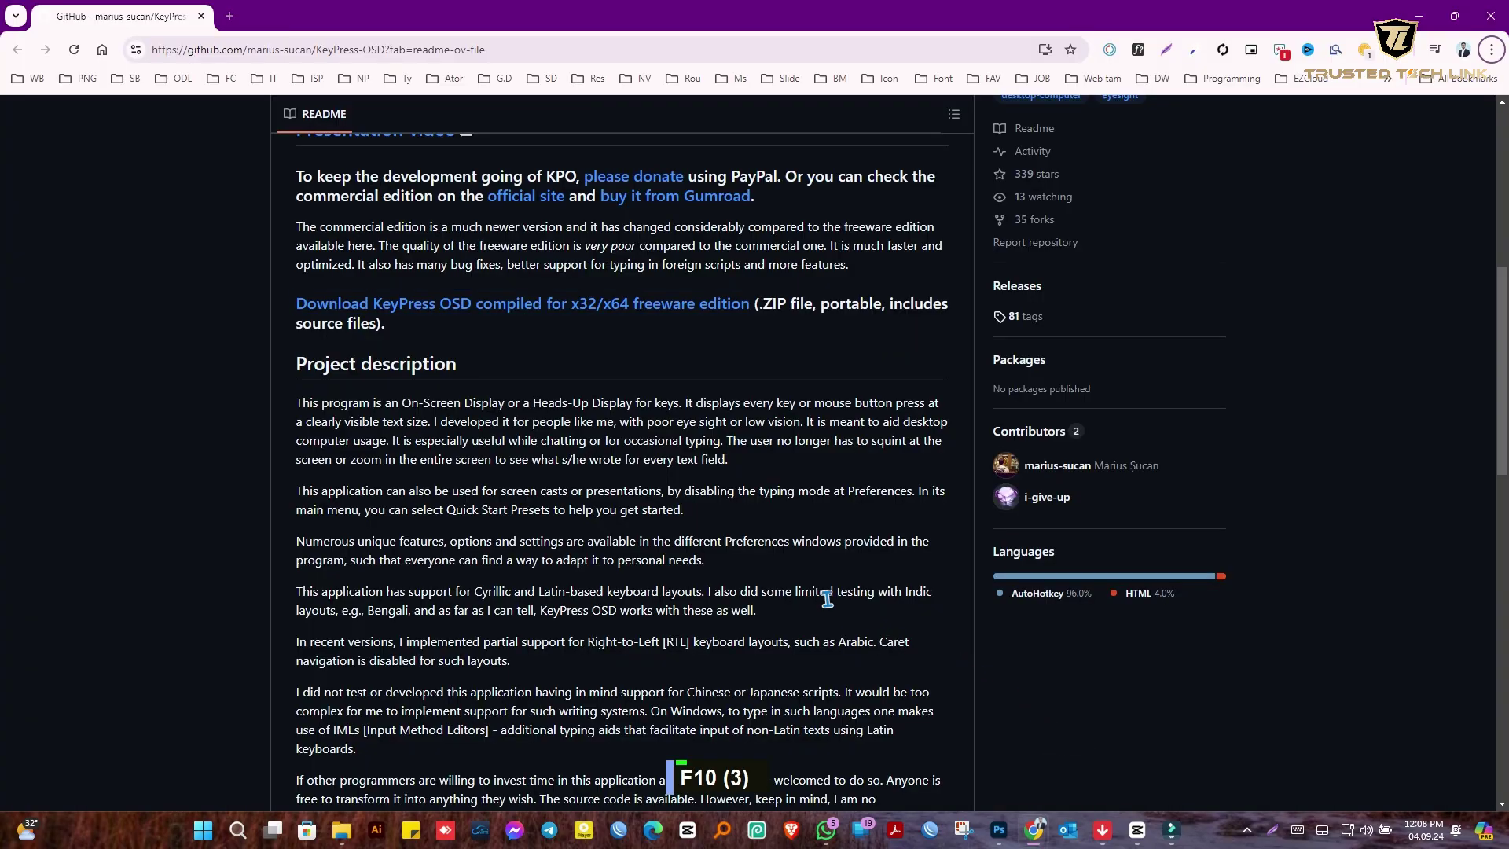
Scroll the README to the 'Download KeyPress OSD compiled for x32/x64' link and start the download
scroll(down, 3)
scroll(up, 3)
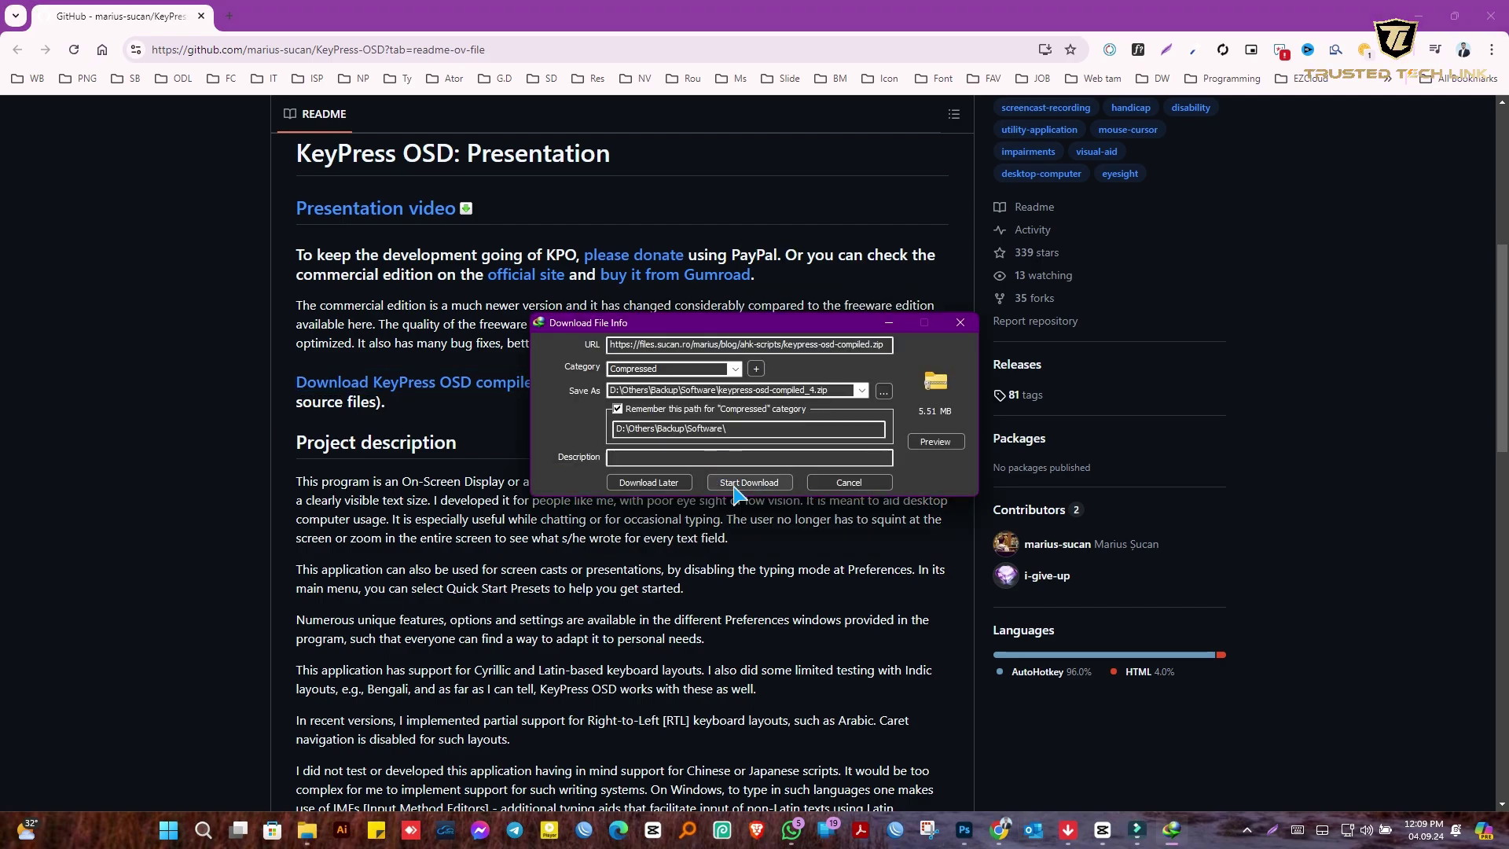
Extract the keypress zip in Downloads and run keypress-osd from the keypress-osd-compiled x64 folder
right_click(167, 311)
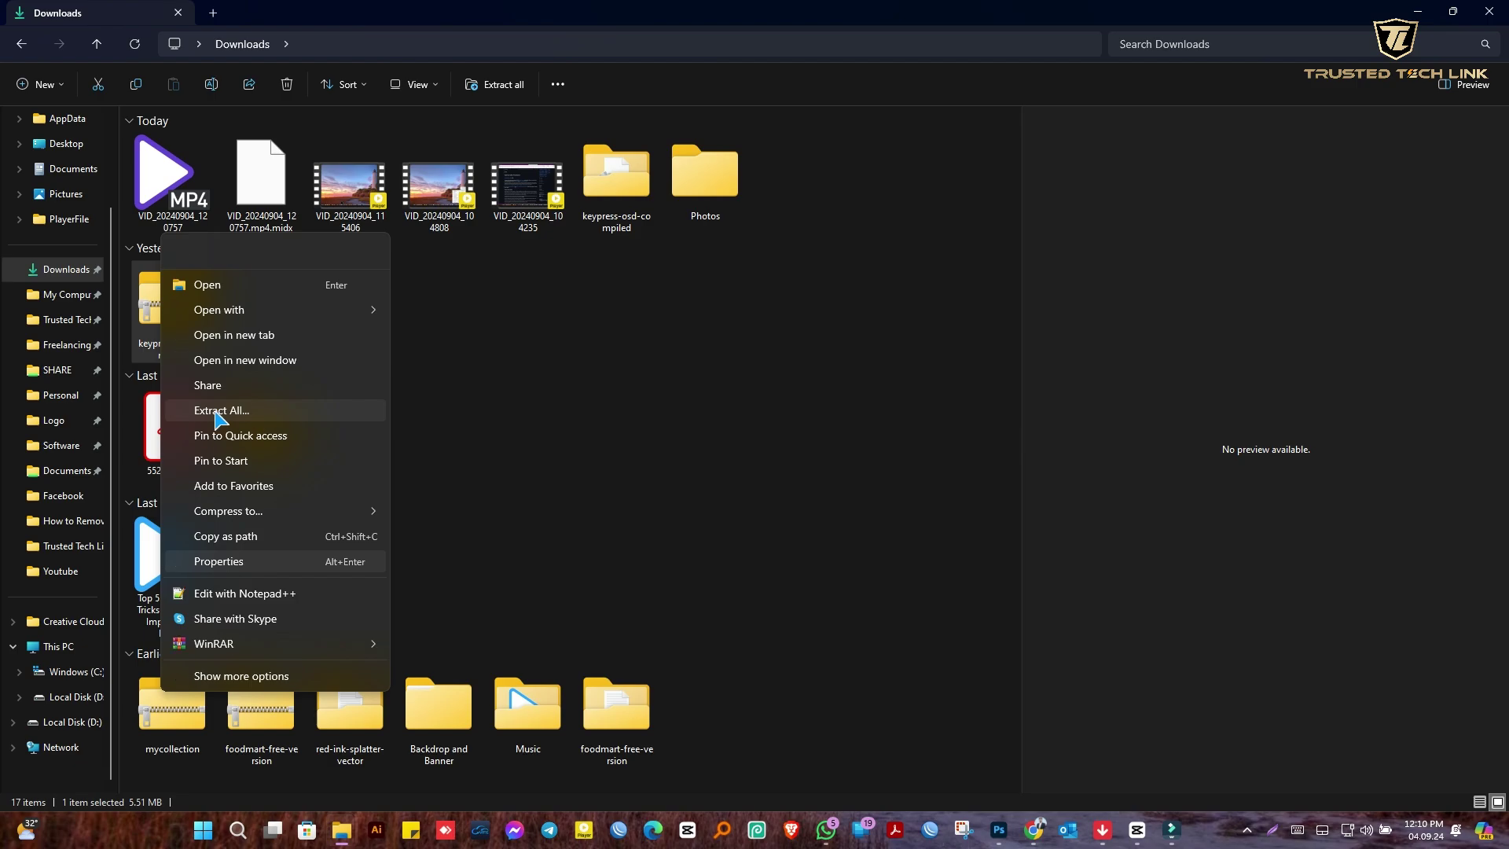
double_click(603, 205)
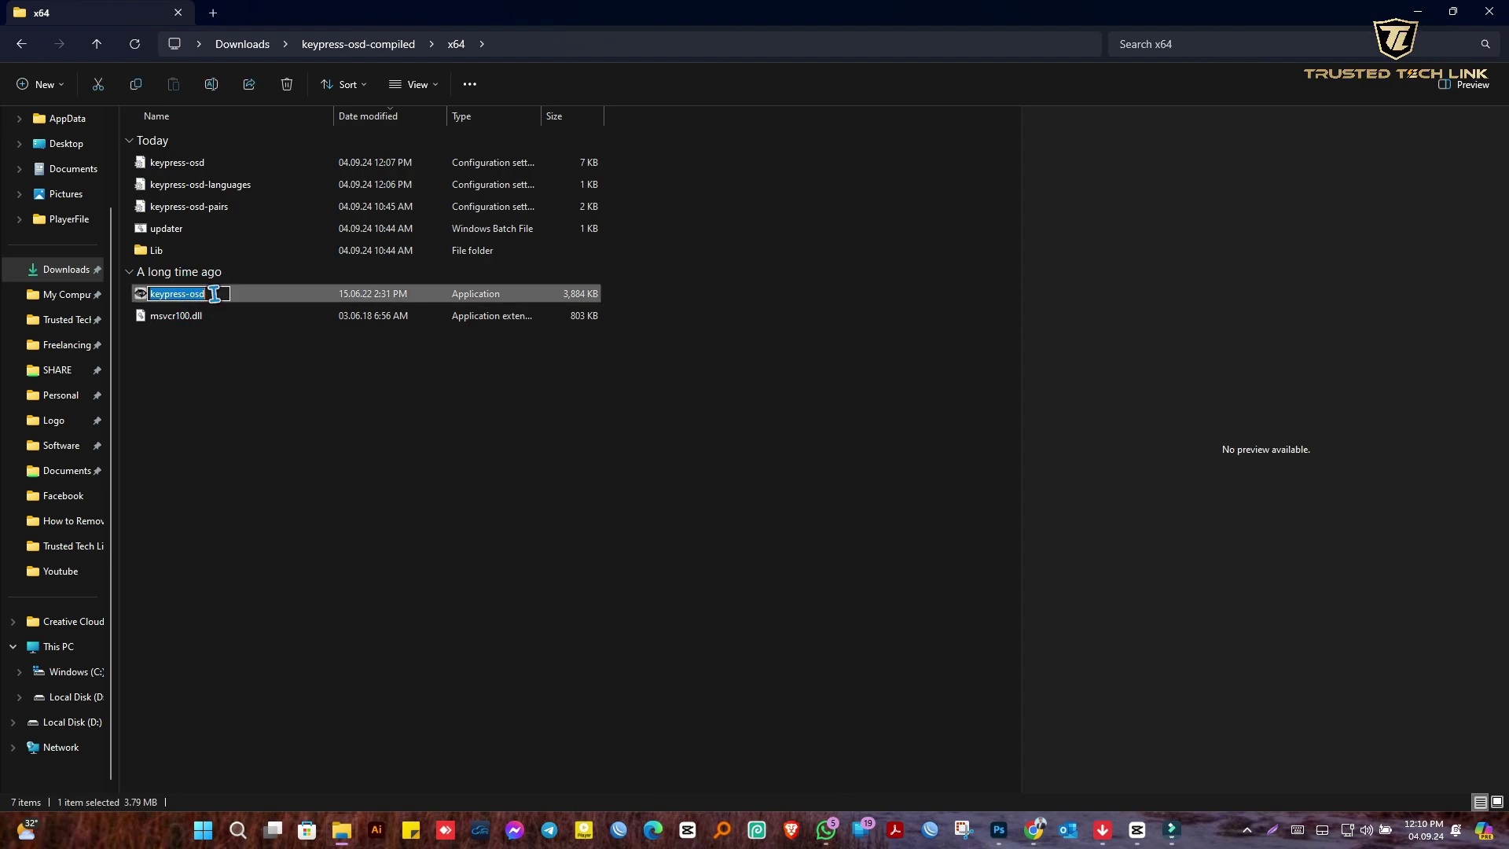
double_click(210, 290)
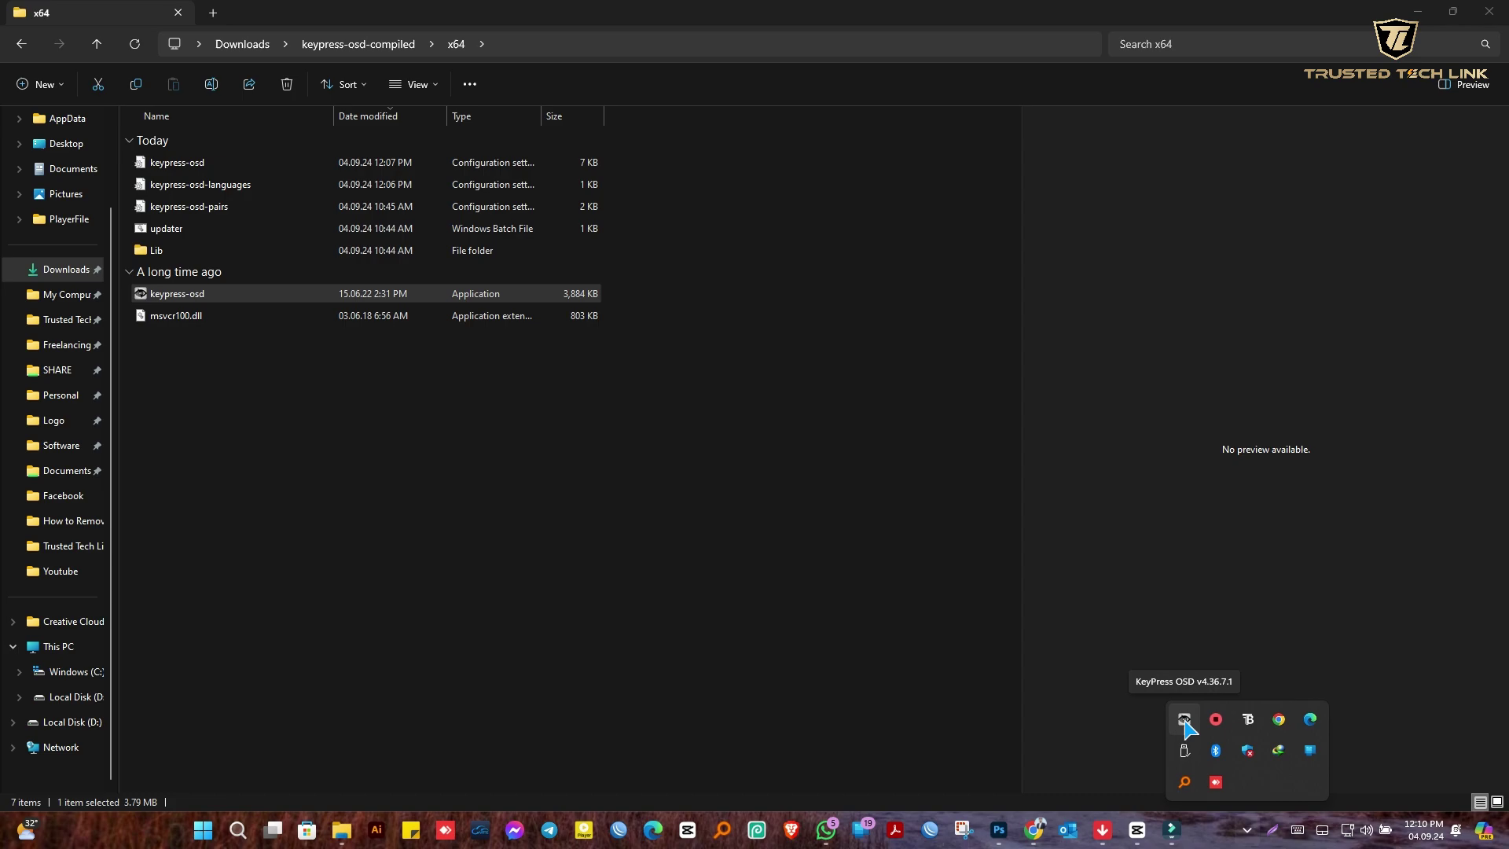
Close File Explorer and bring up the KeyPress OSD tray icon's menu on the taskbar
key(Caps_Lock)
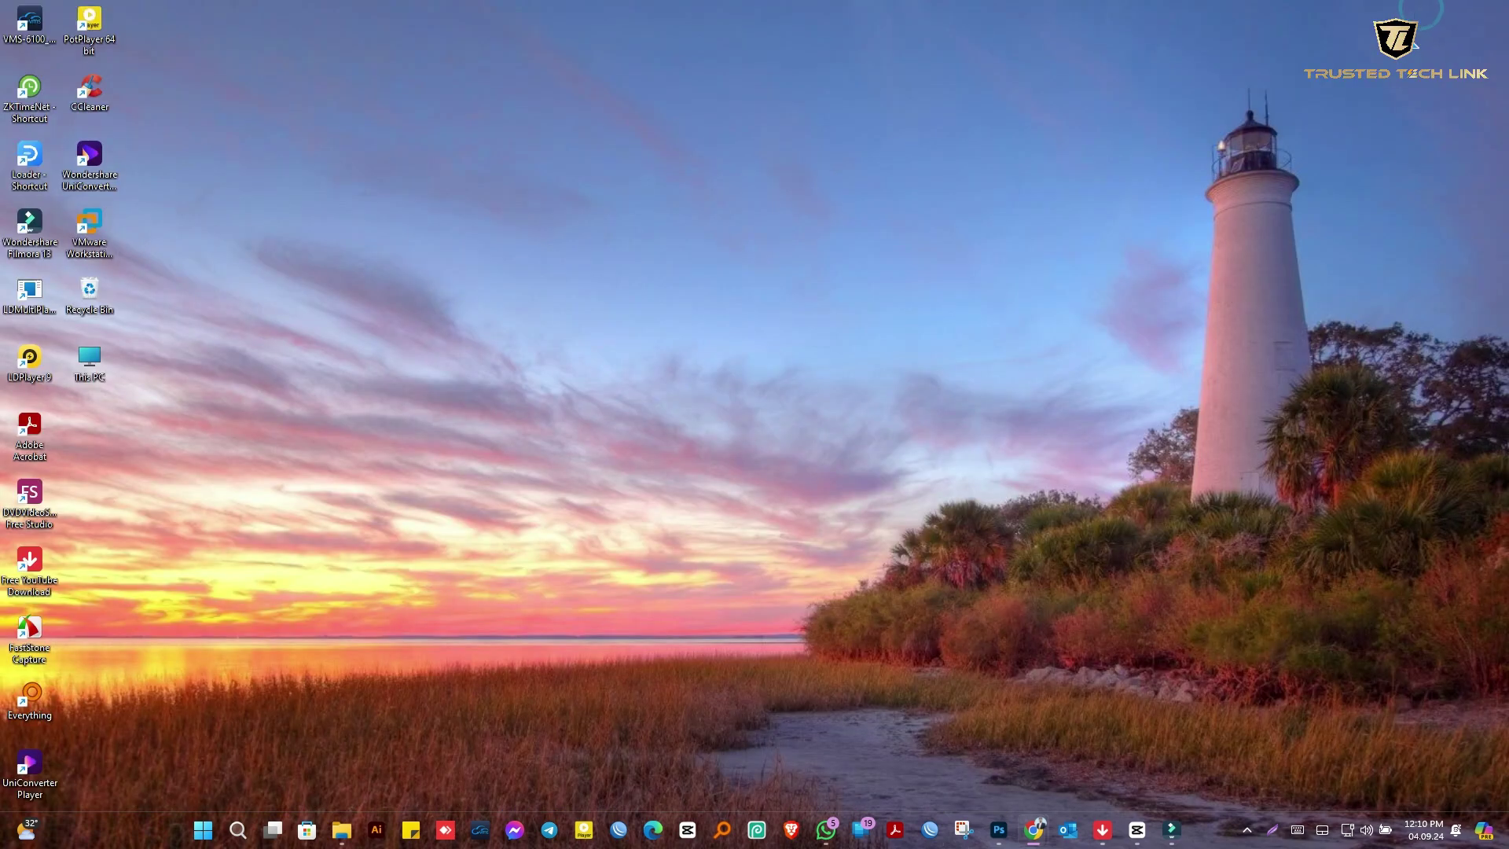
right_click(1196, 734)
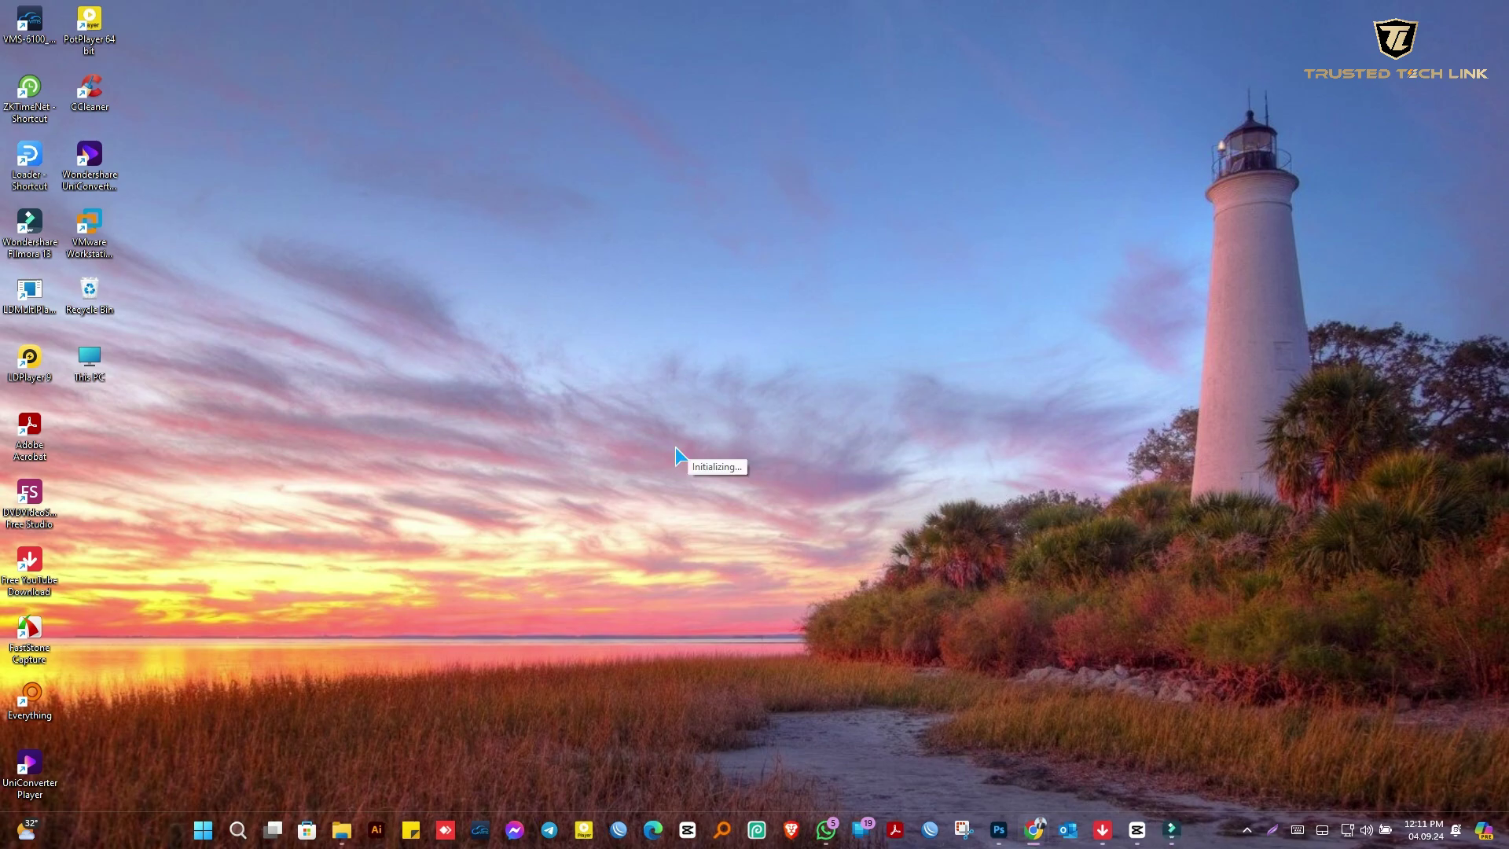
click(851, 460)
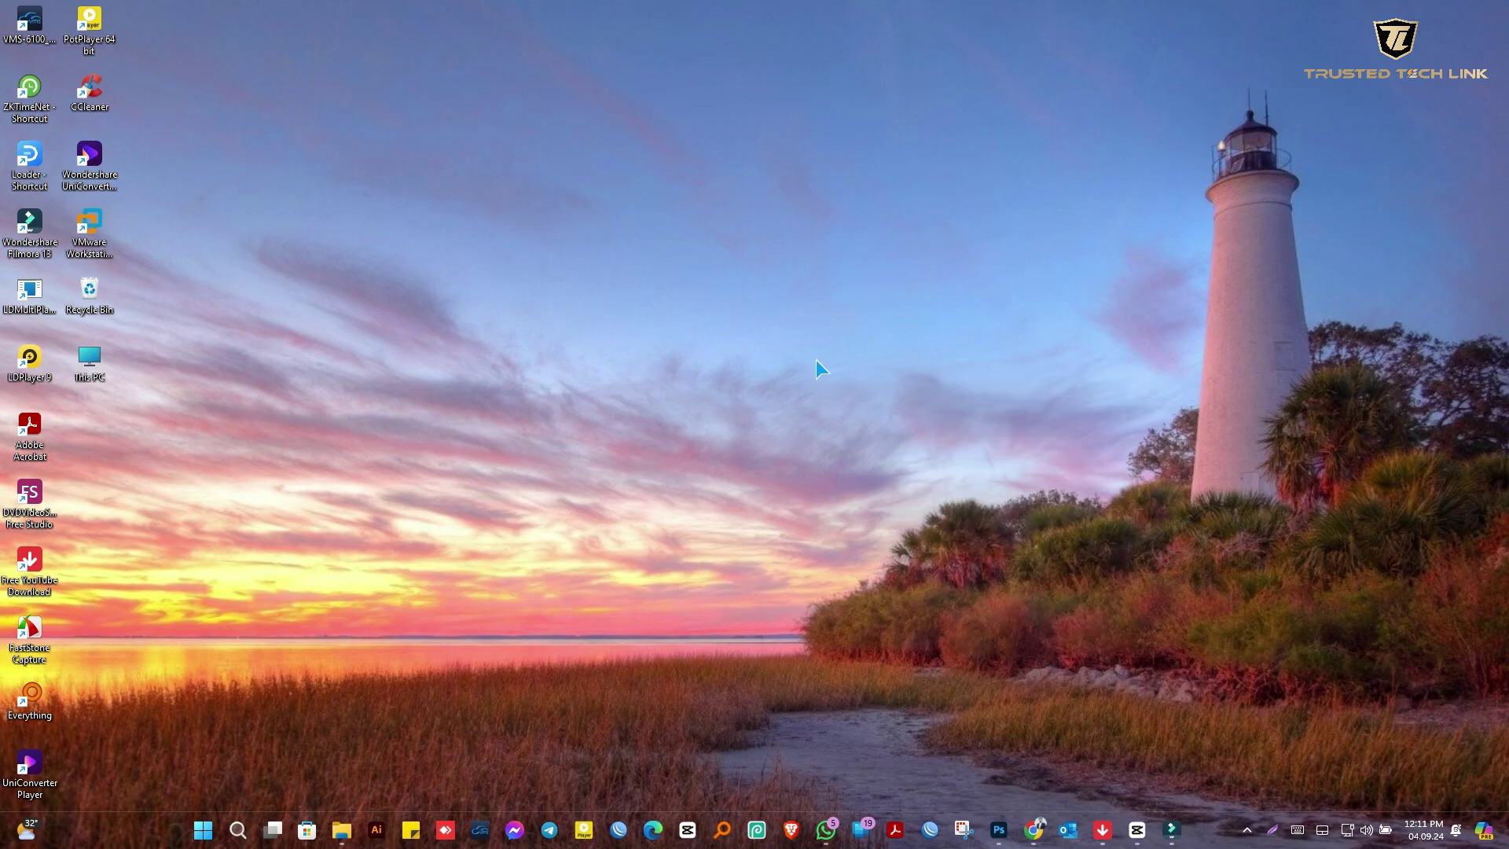
text(asdf)
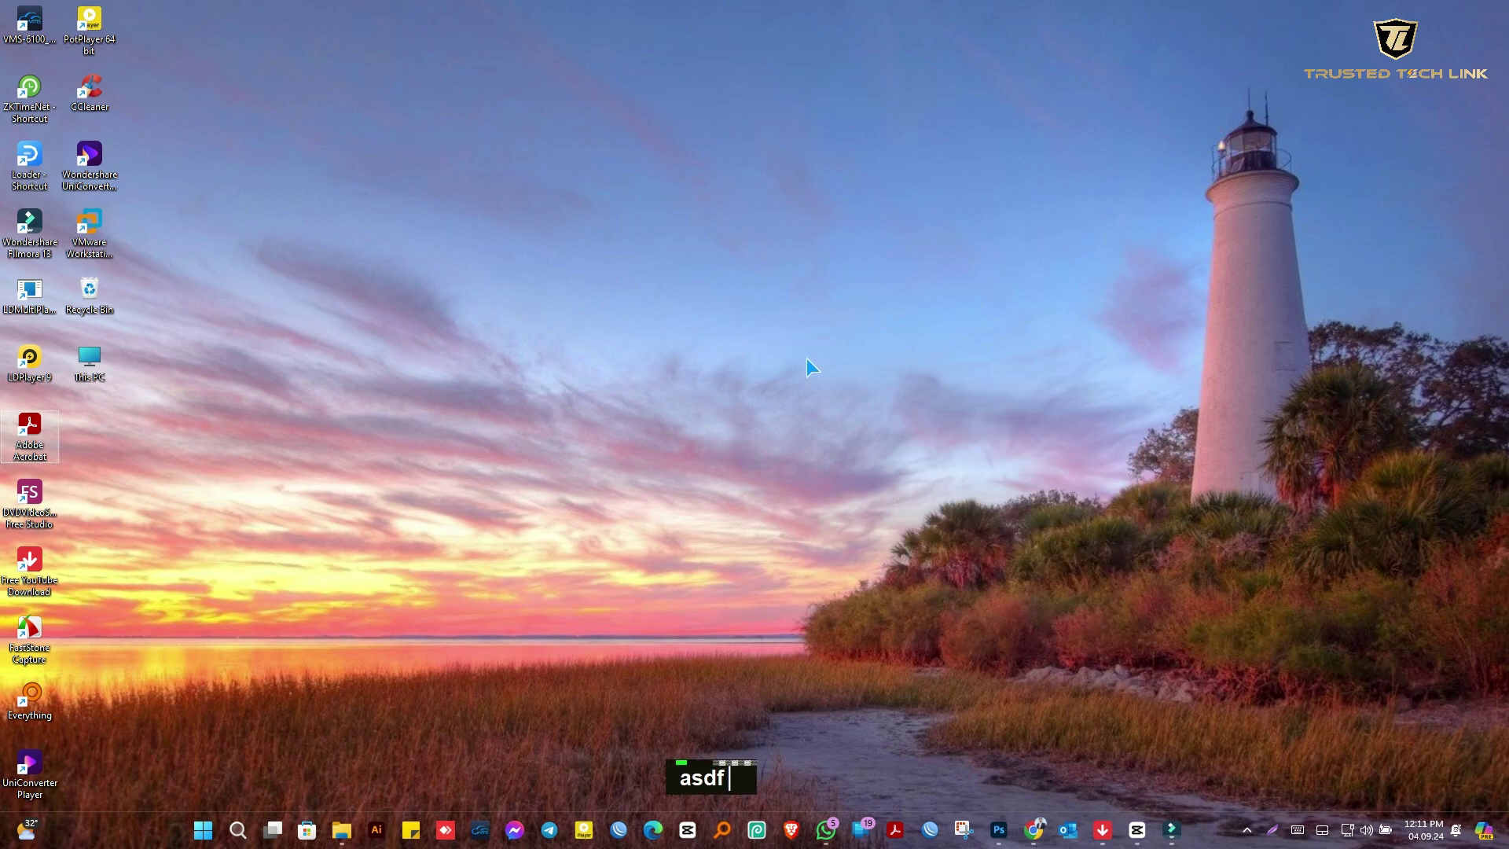
text(thusted)
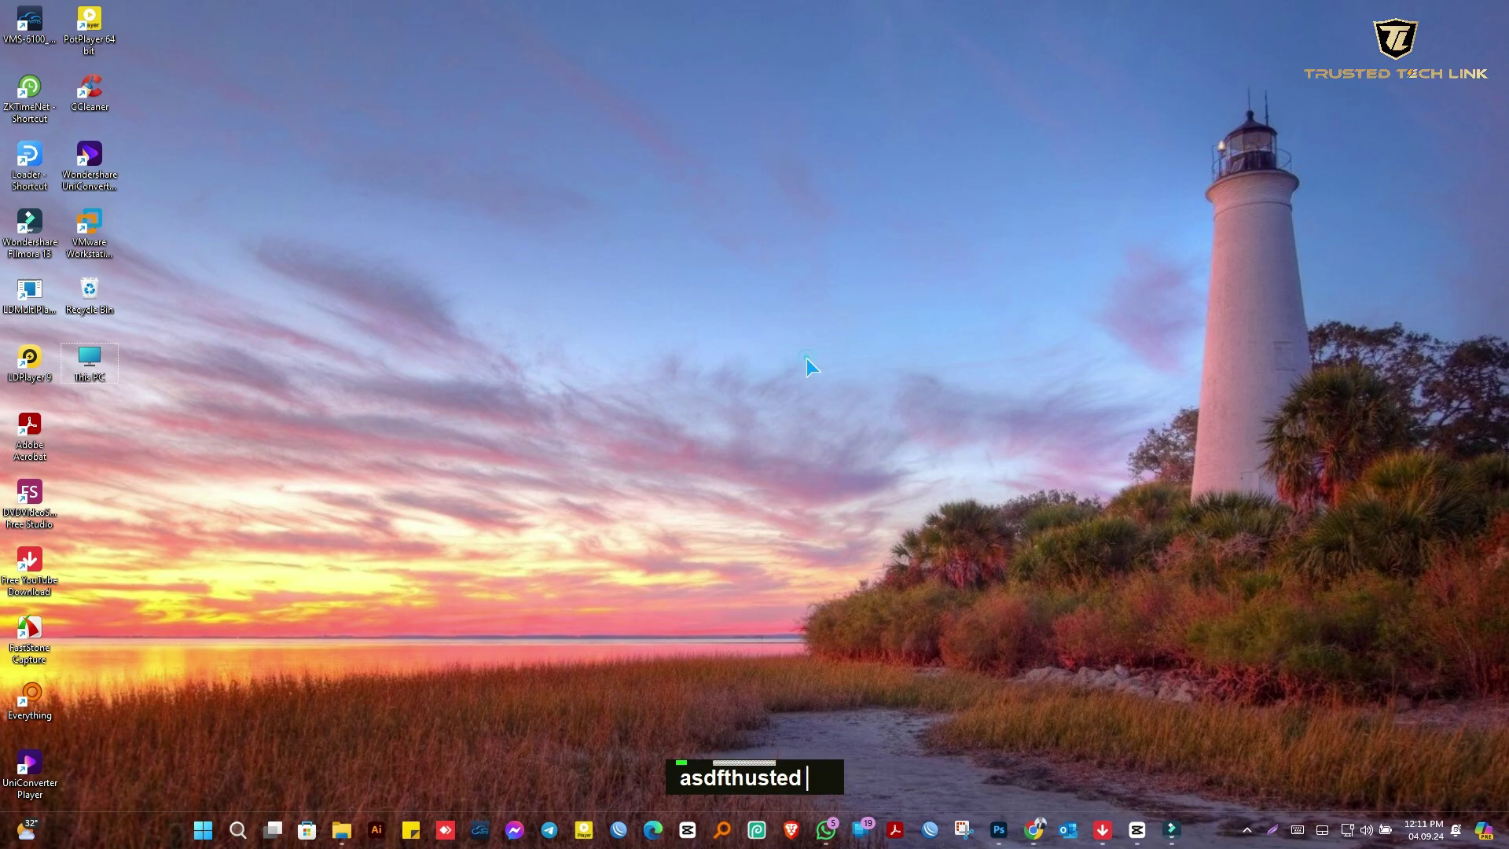
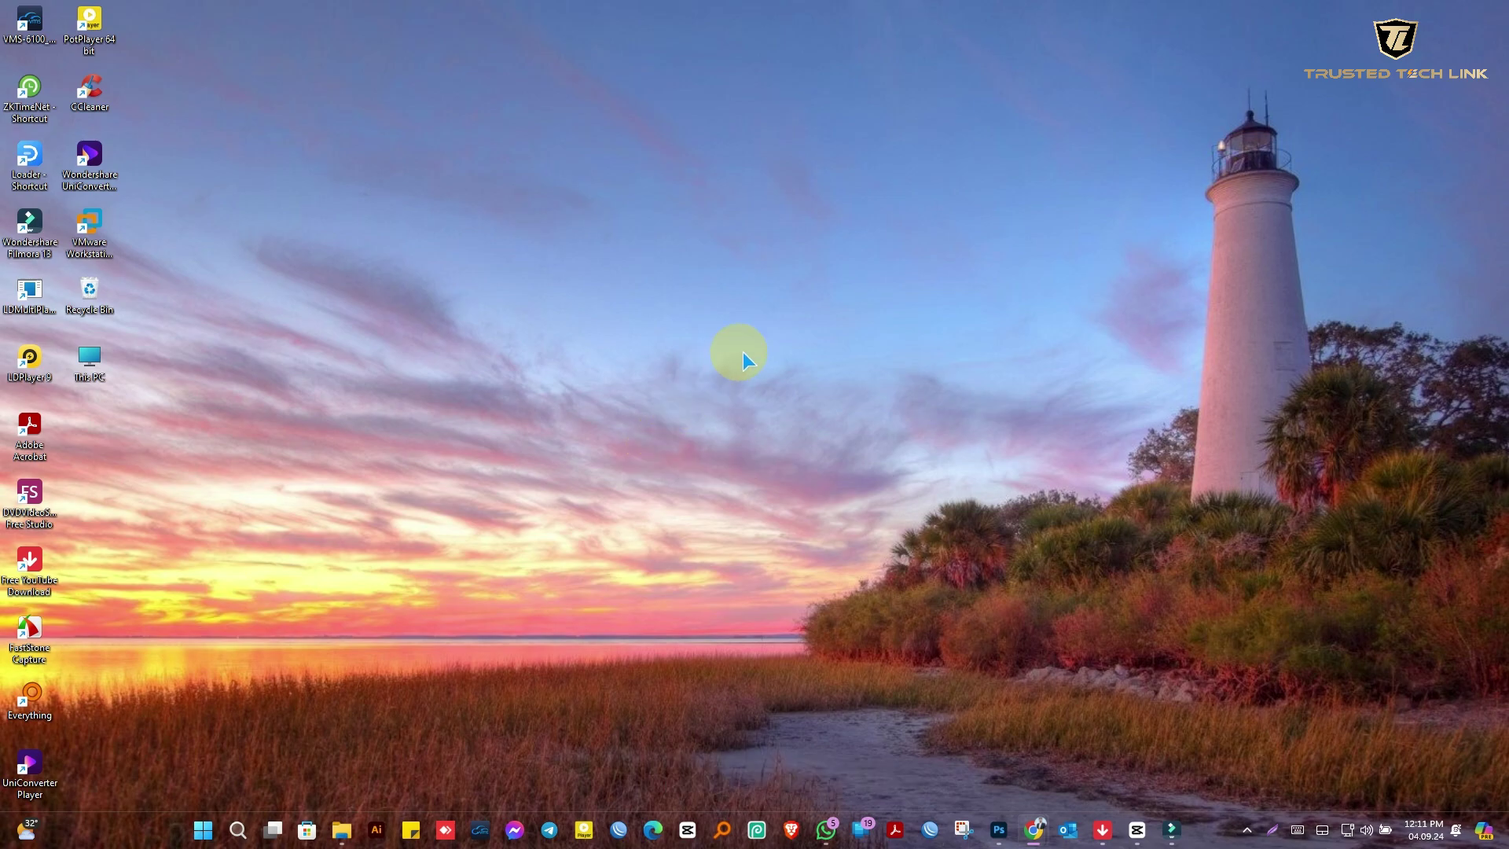
click(752, 281)
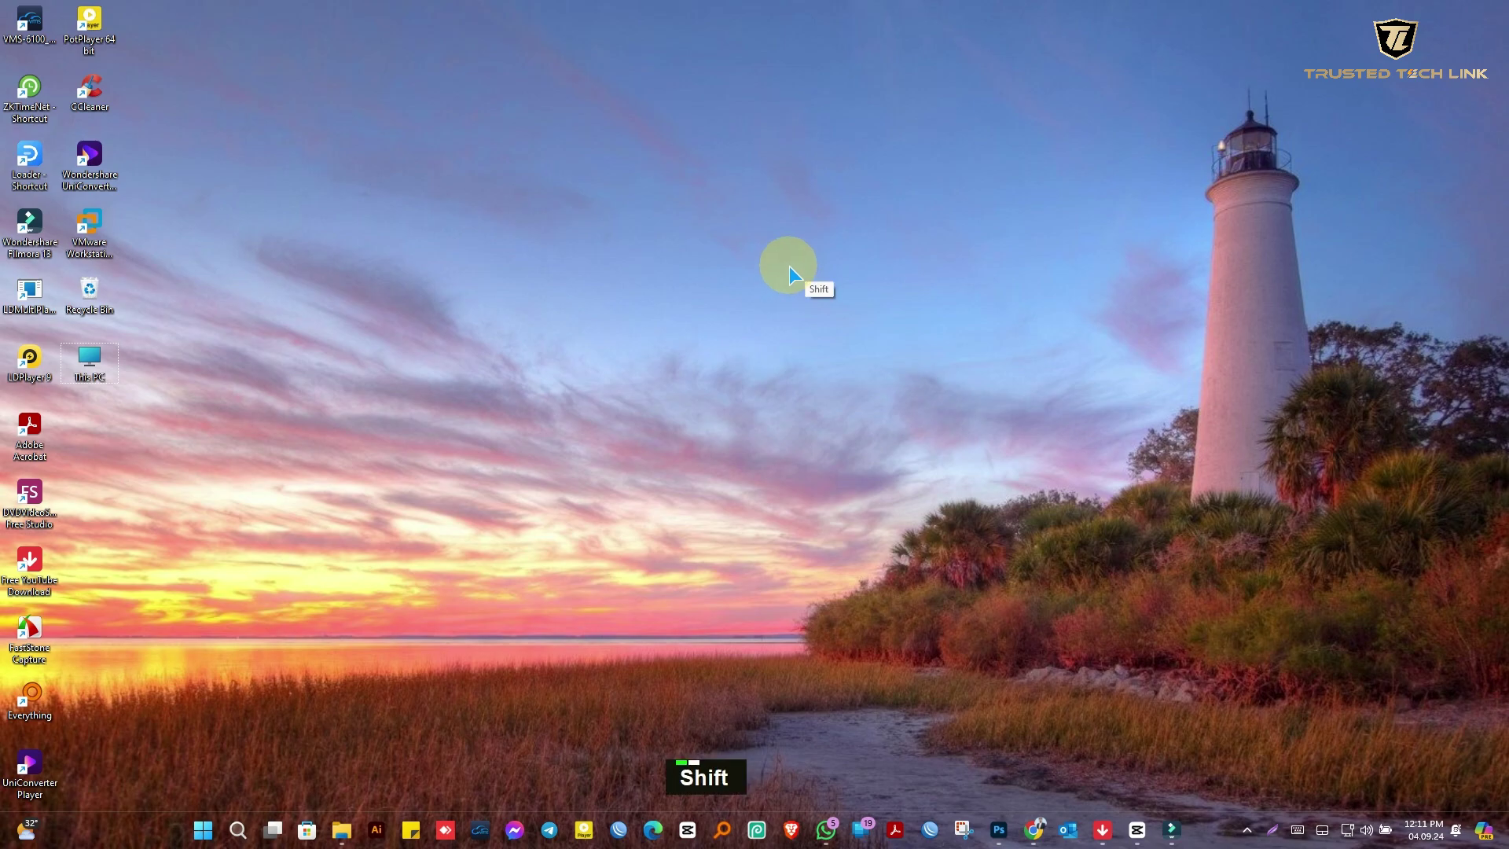
key(Caps_Lock)
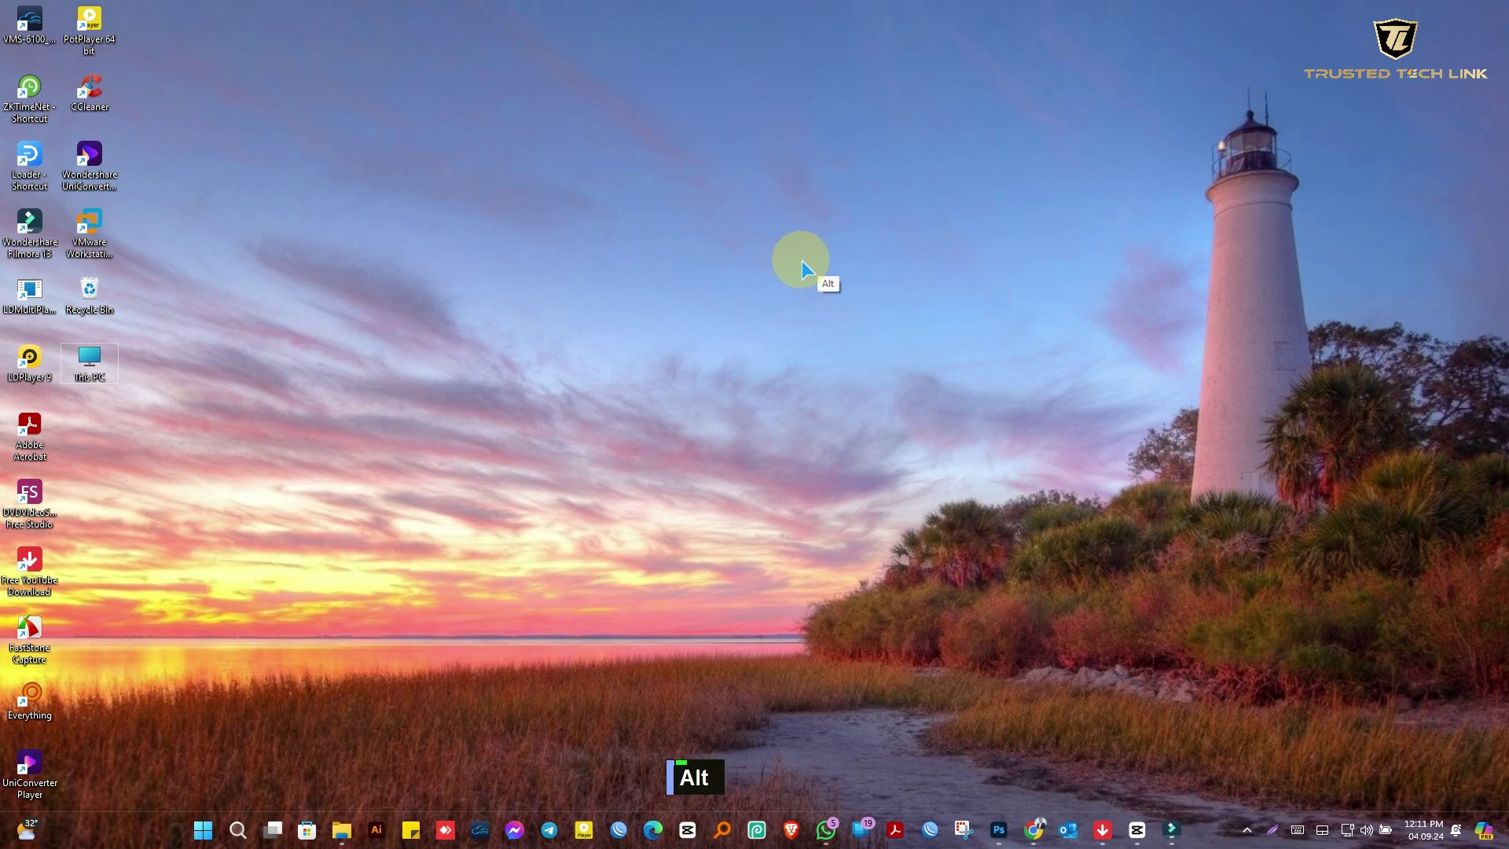
key(Page_Down)
key(Page_Up)
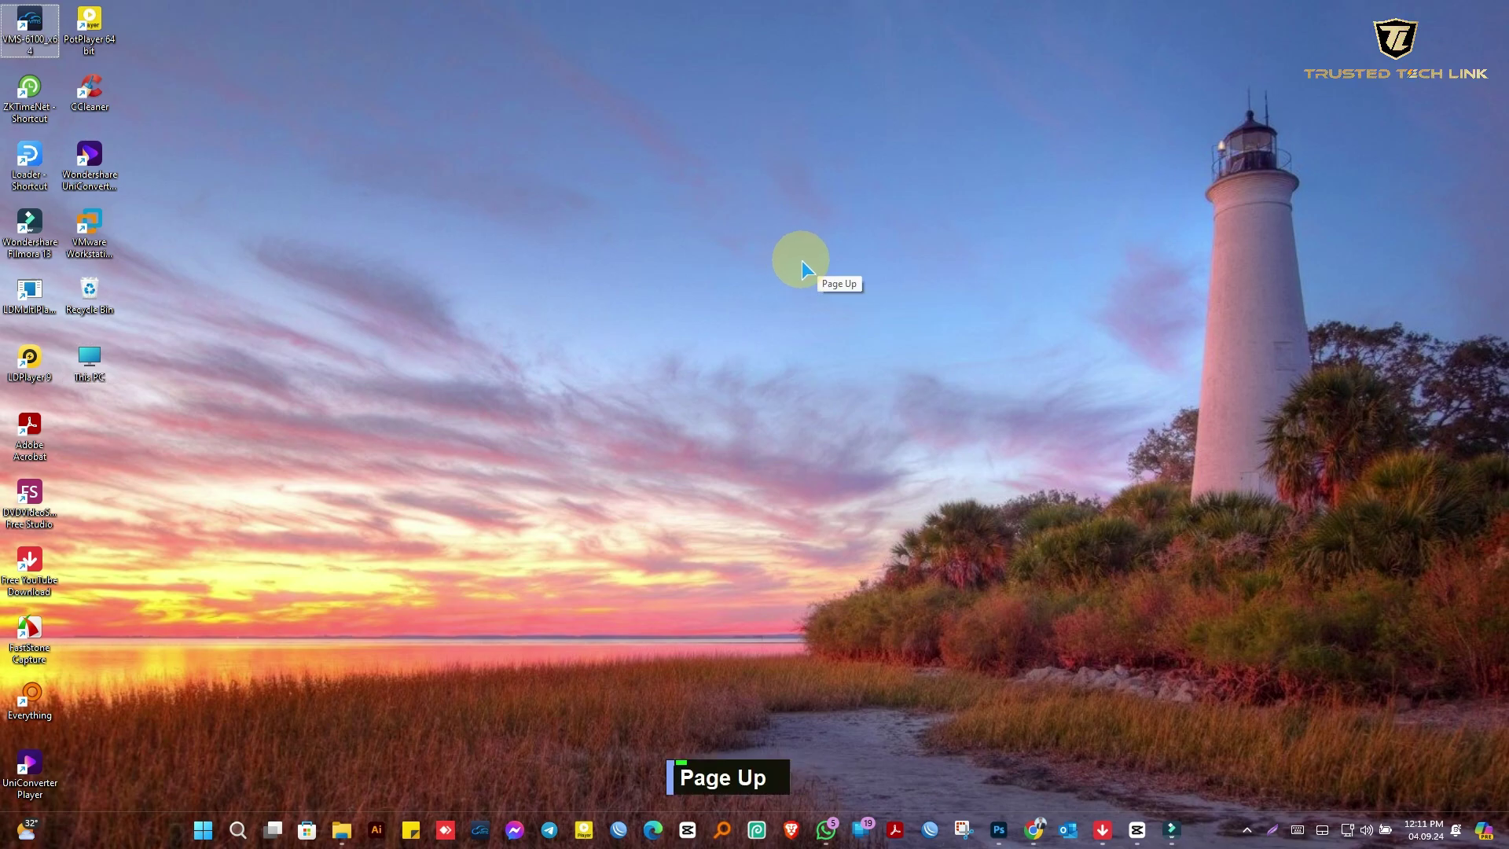
key(Page_Down)
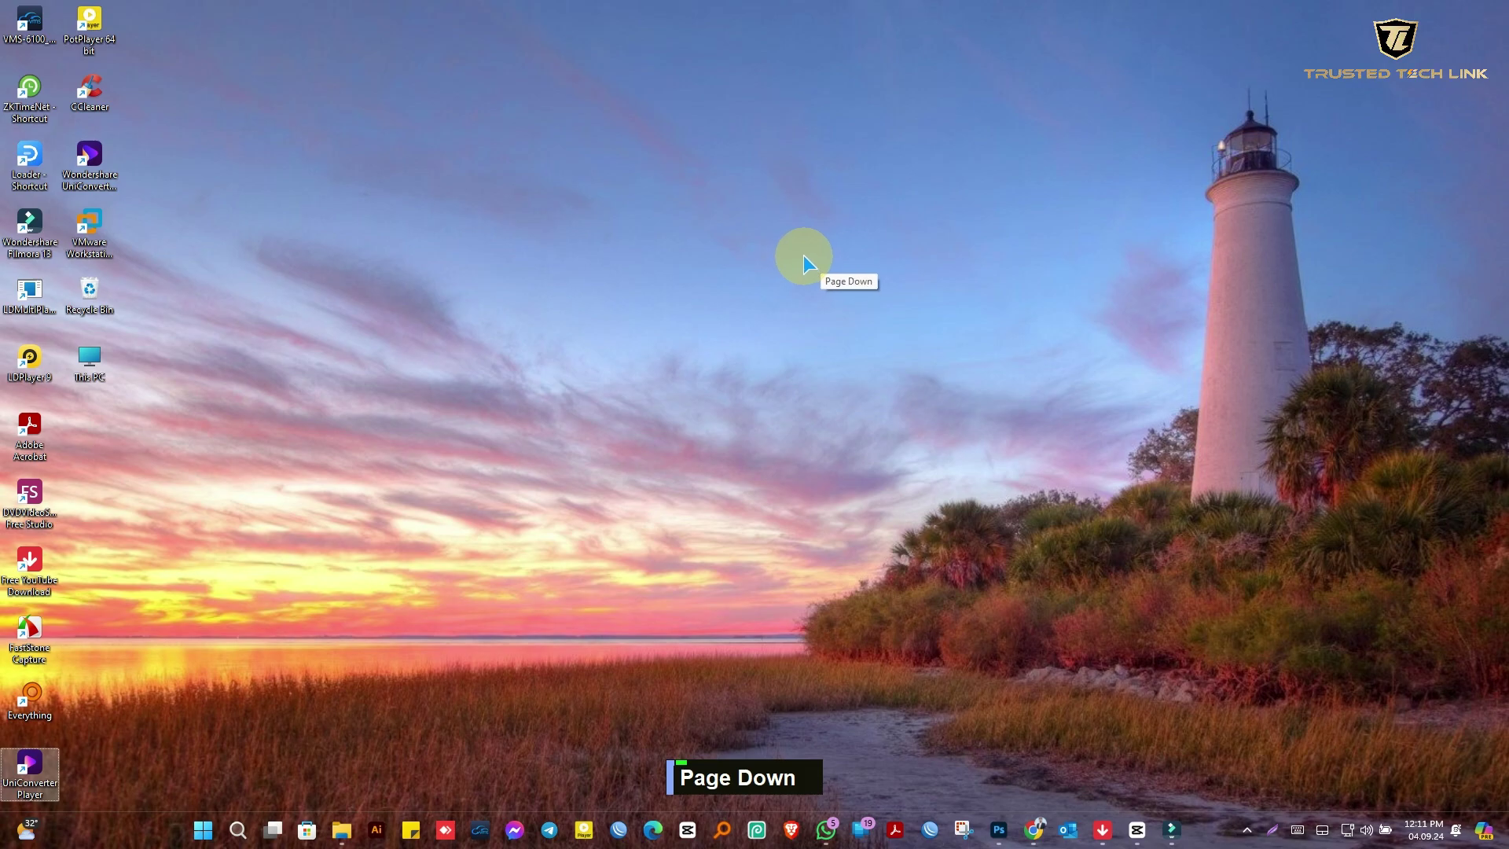
key(Down)
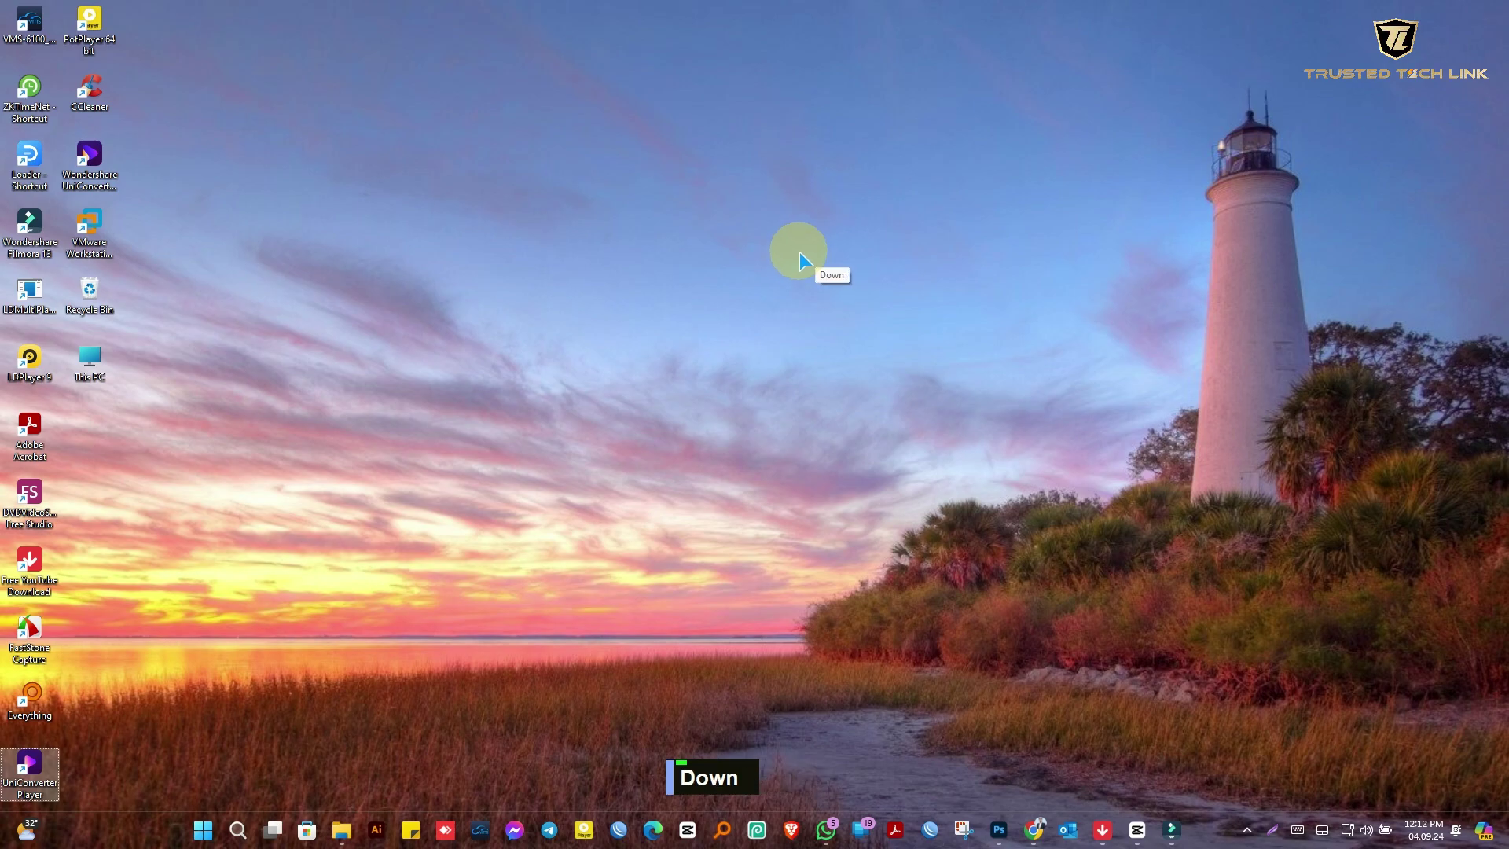
key(Right)
key(Up)
key(Left)
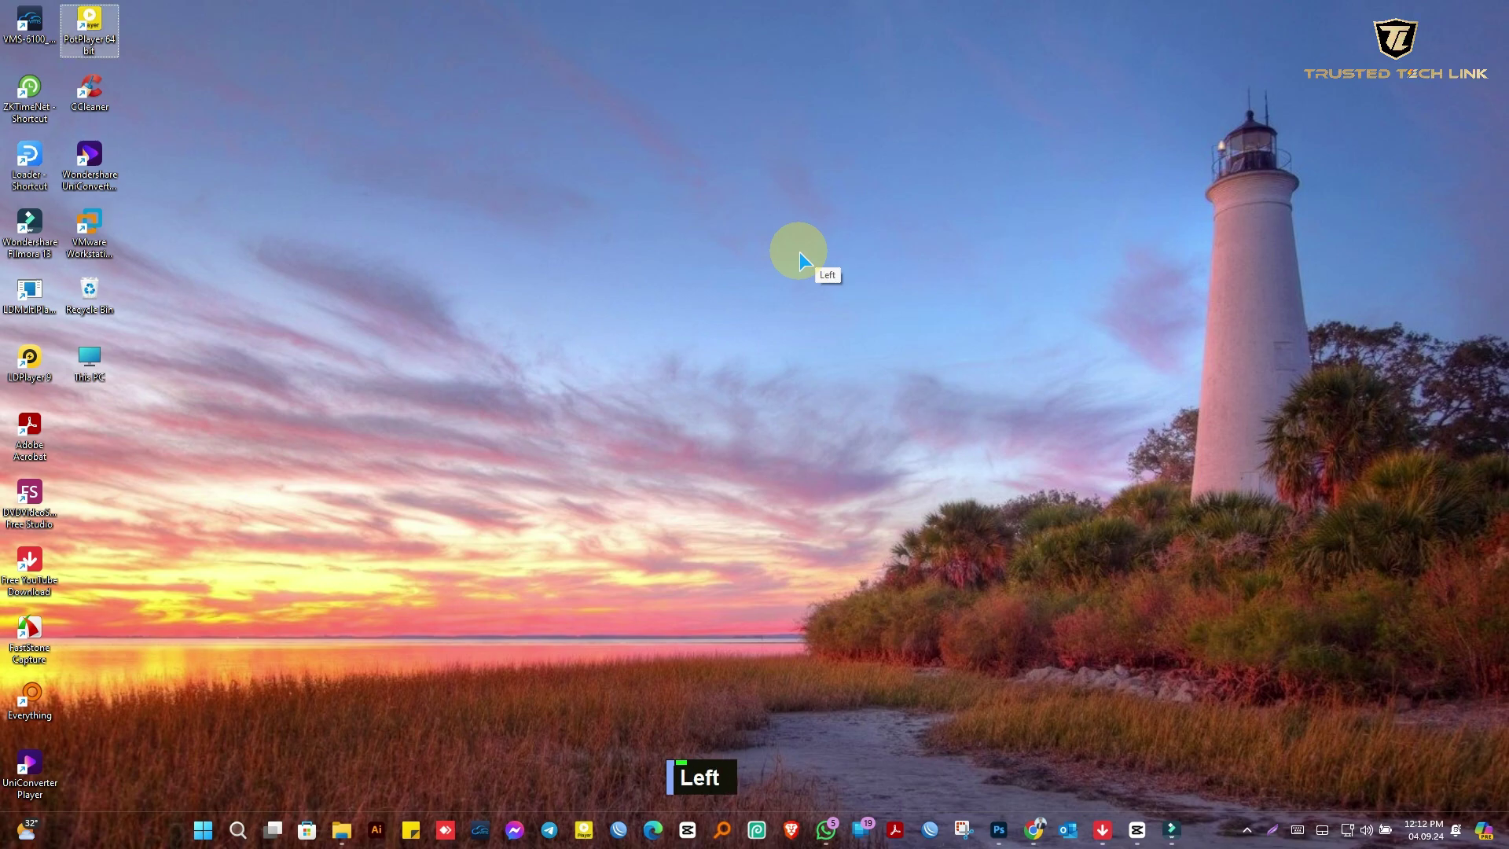
scroll(down, 3)
scroll(down, 3)
scroll(up, 3)
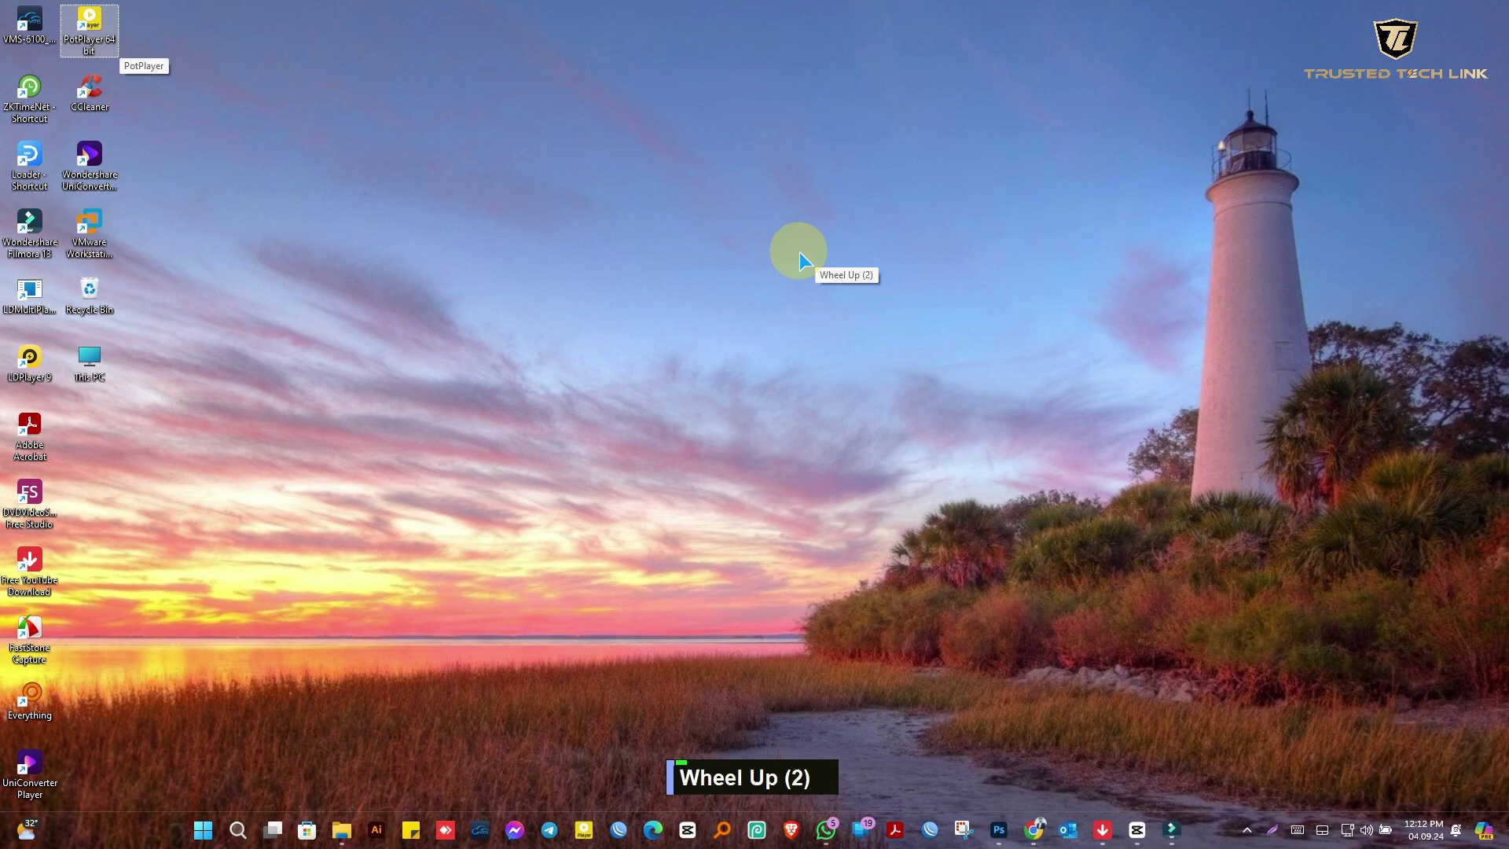
scroll(down, 3)
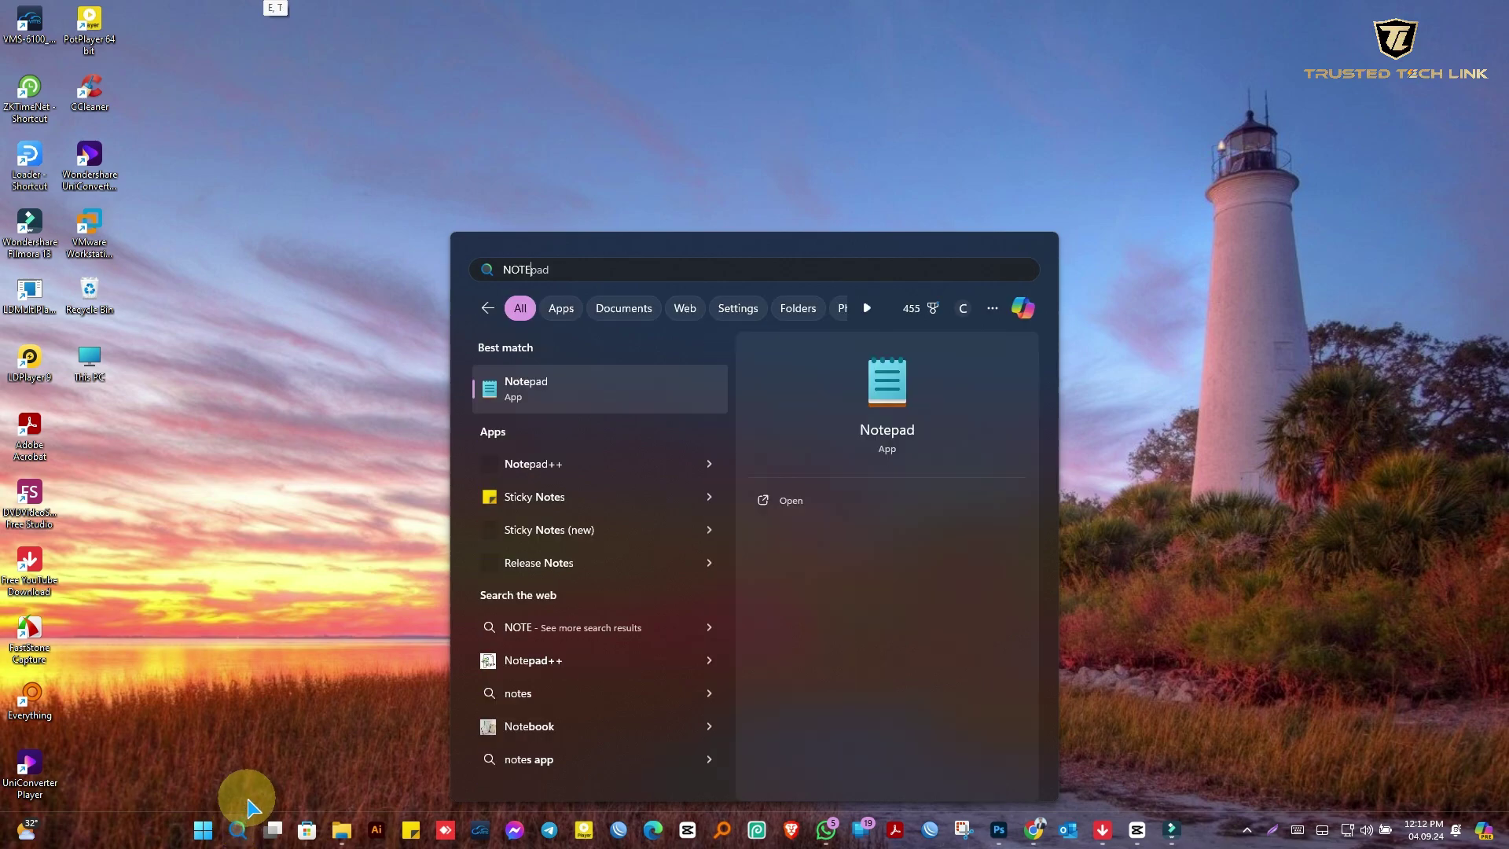
key(Return)
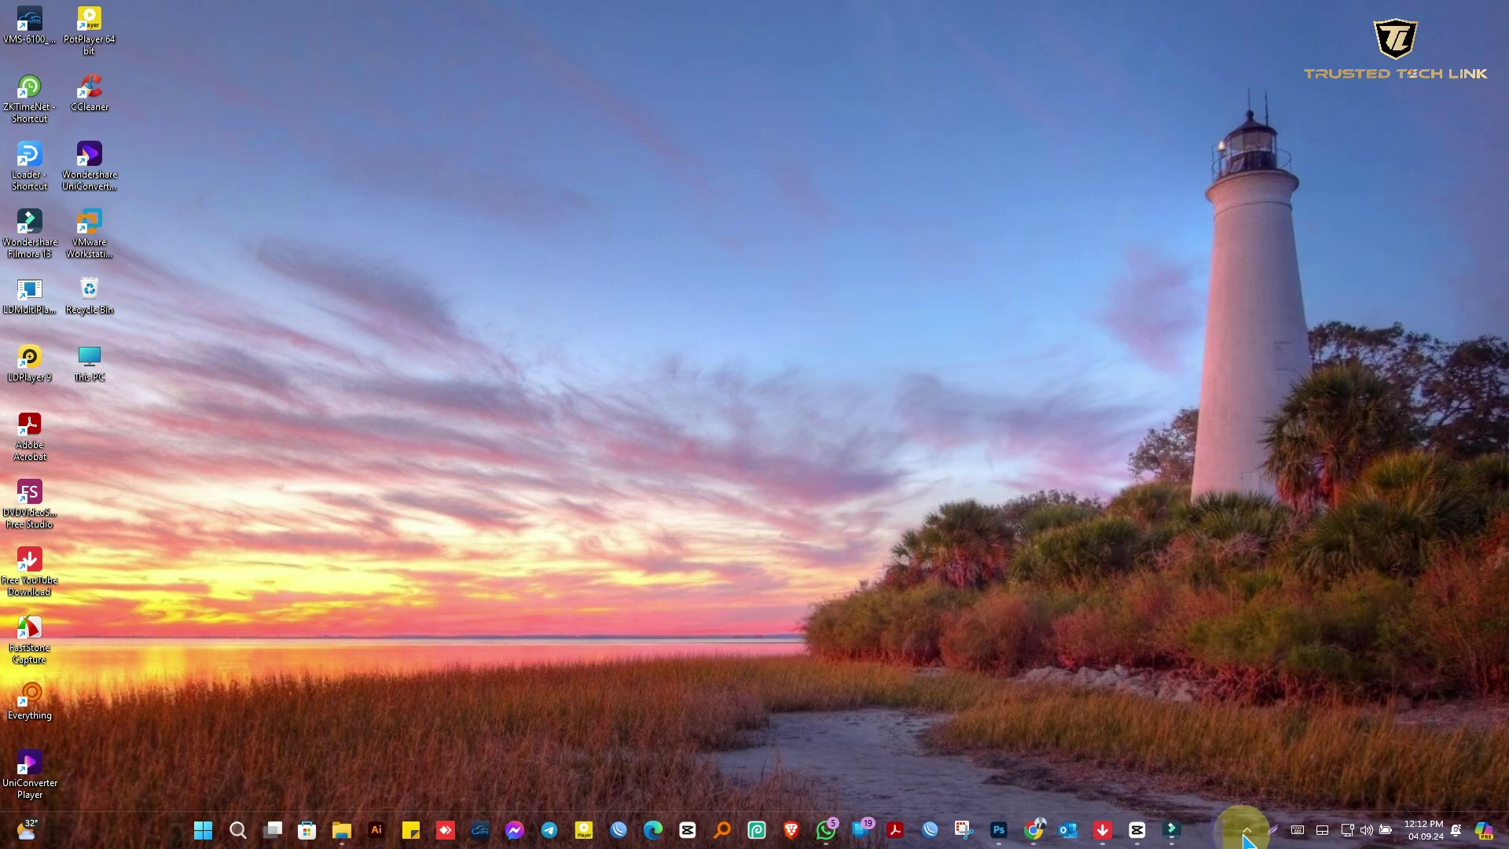
right_click(1196, 731)
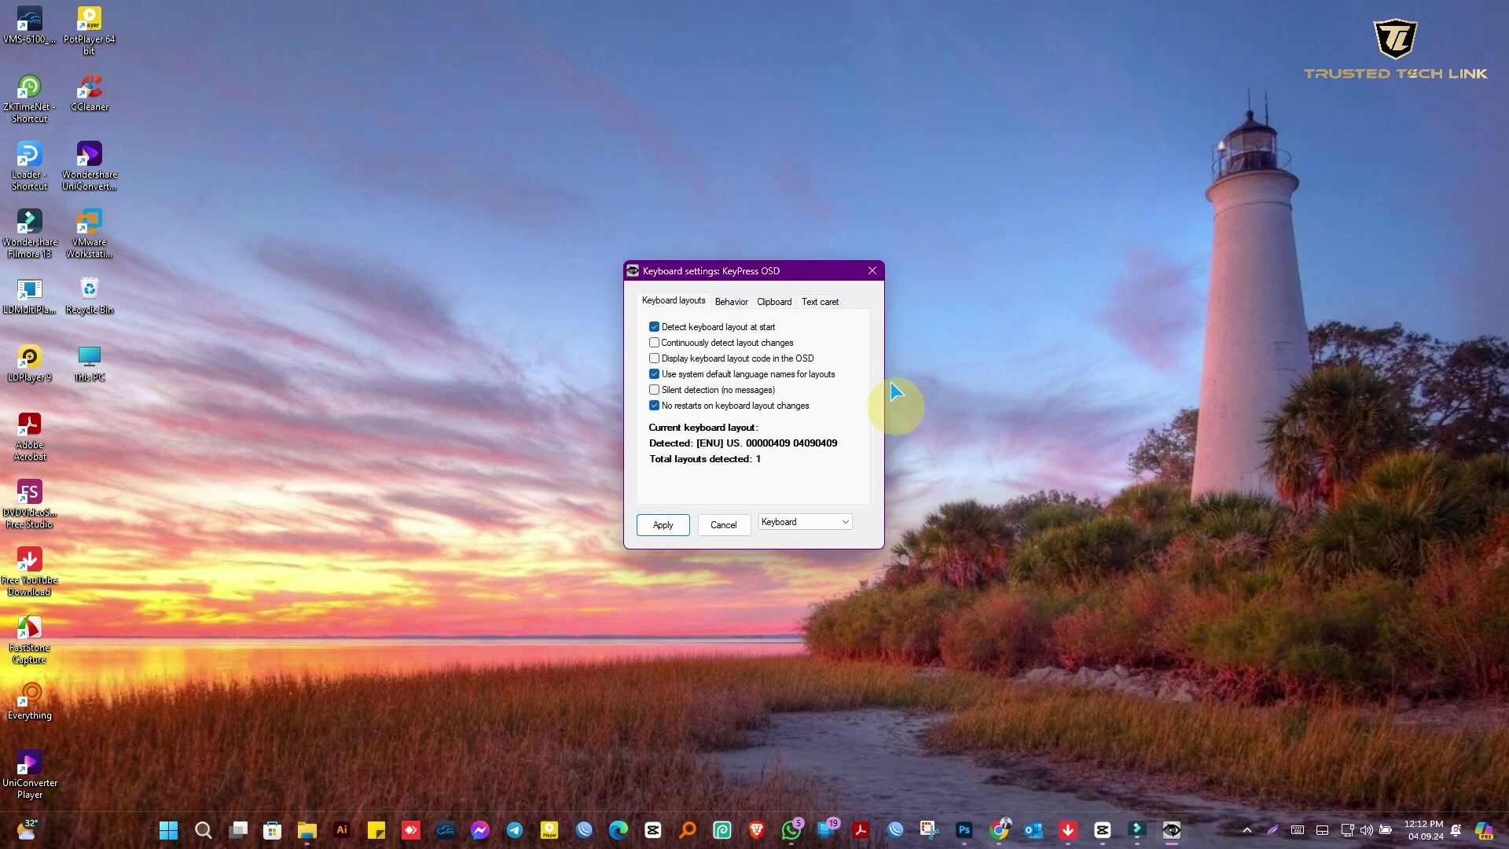
click(818, 273)
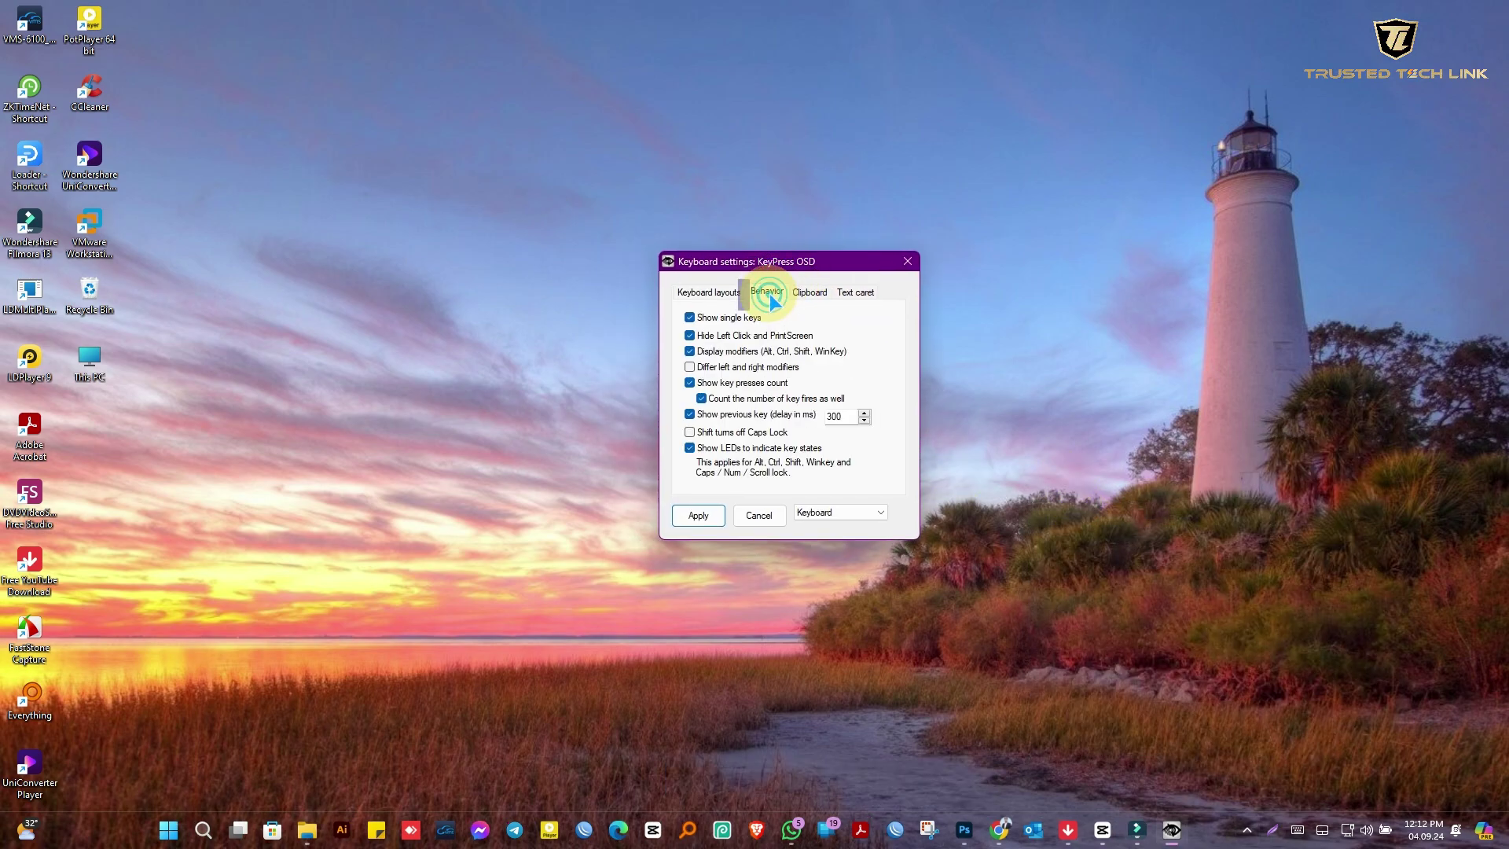
click(805, 296)
click(843, 296)
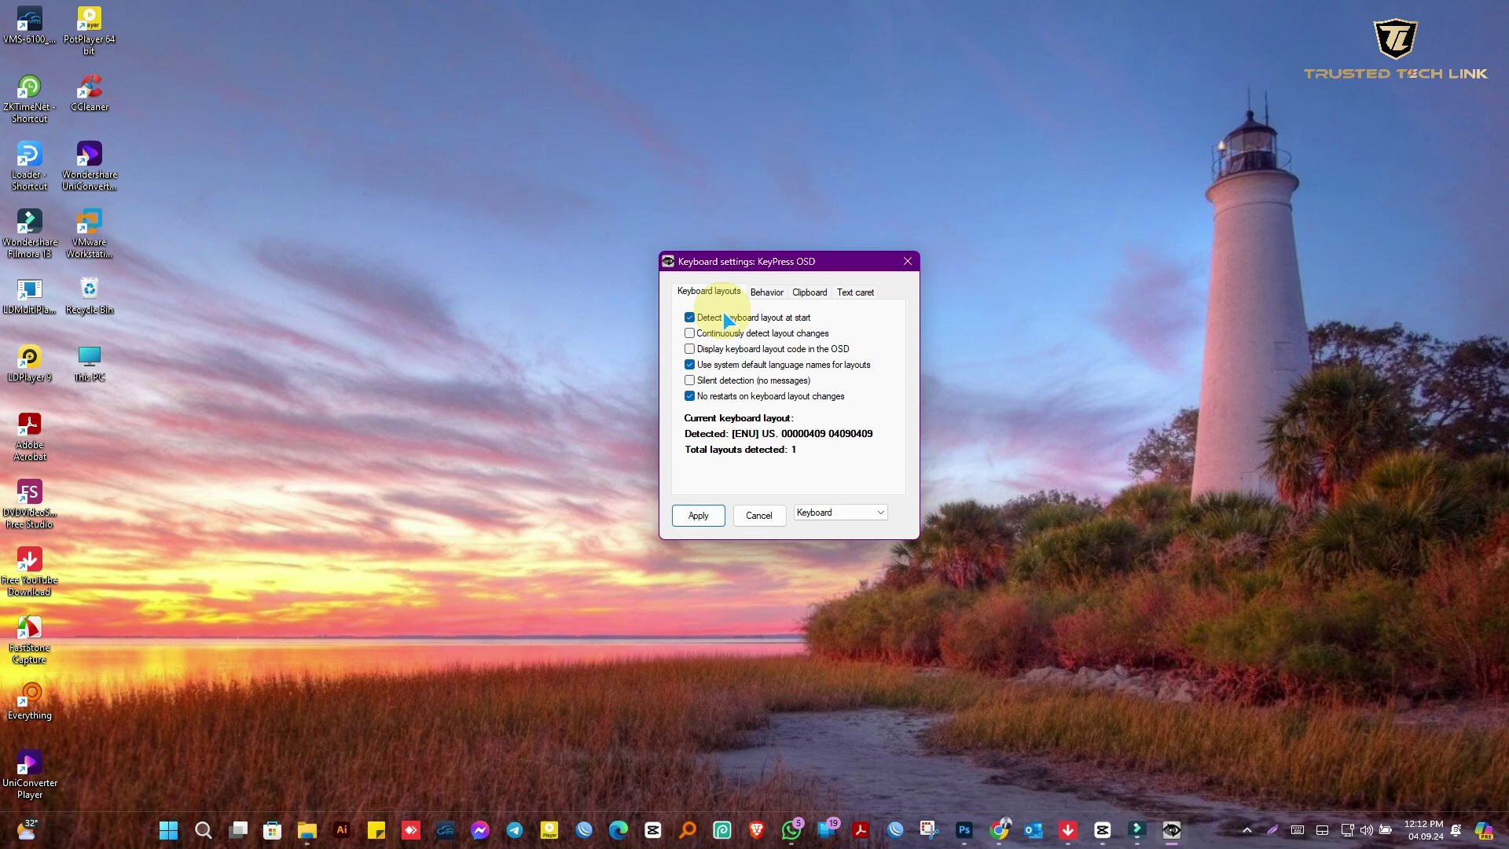
drag(727, 523, 781, 529)
click(781, 529)
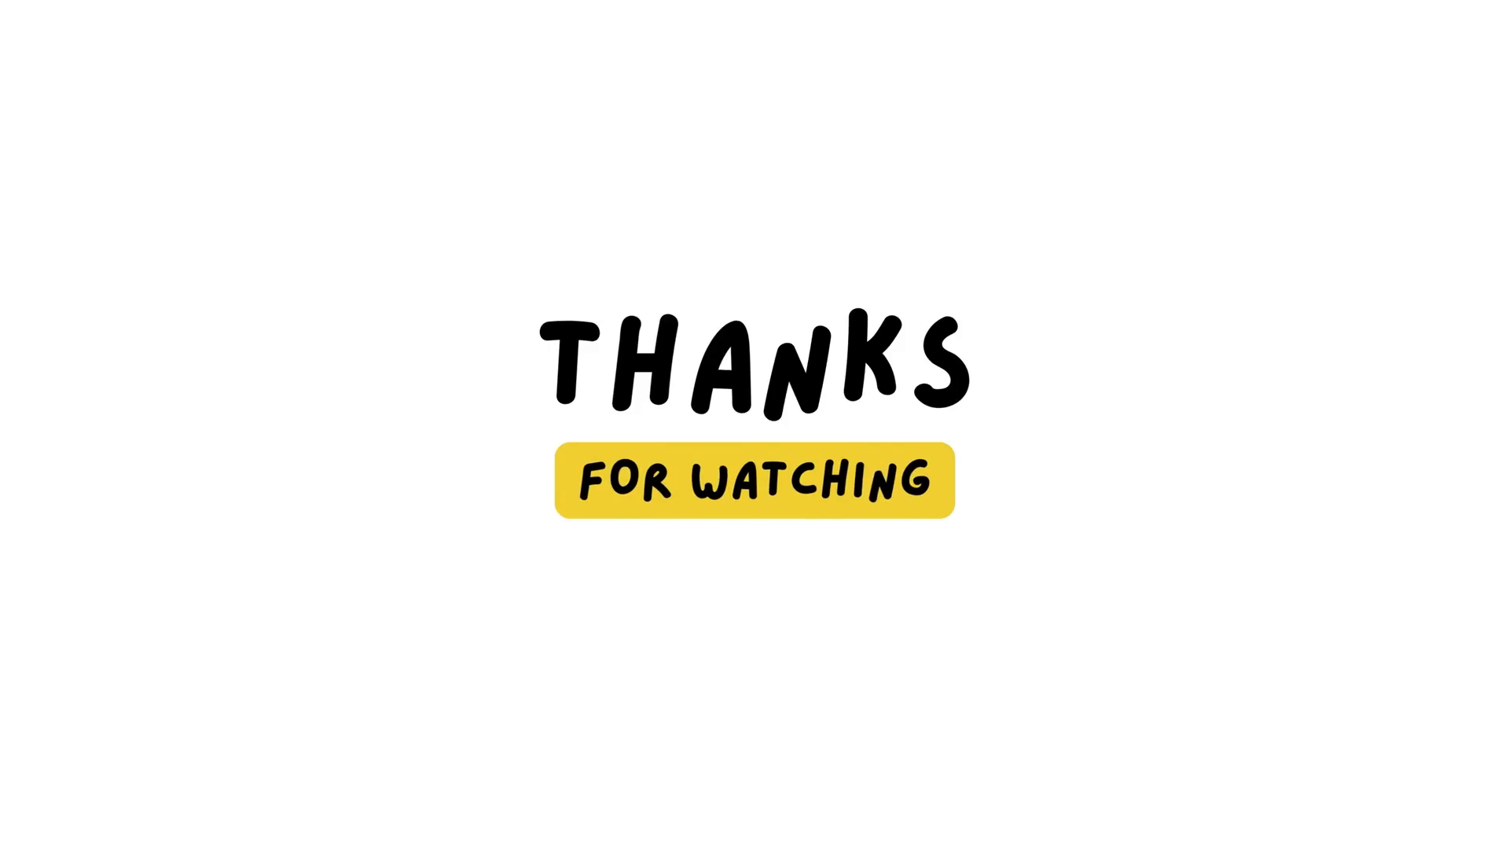